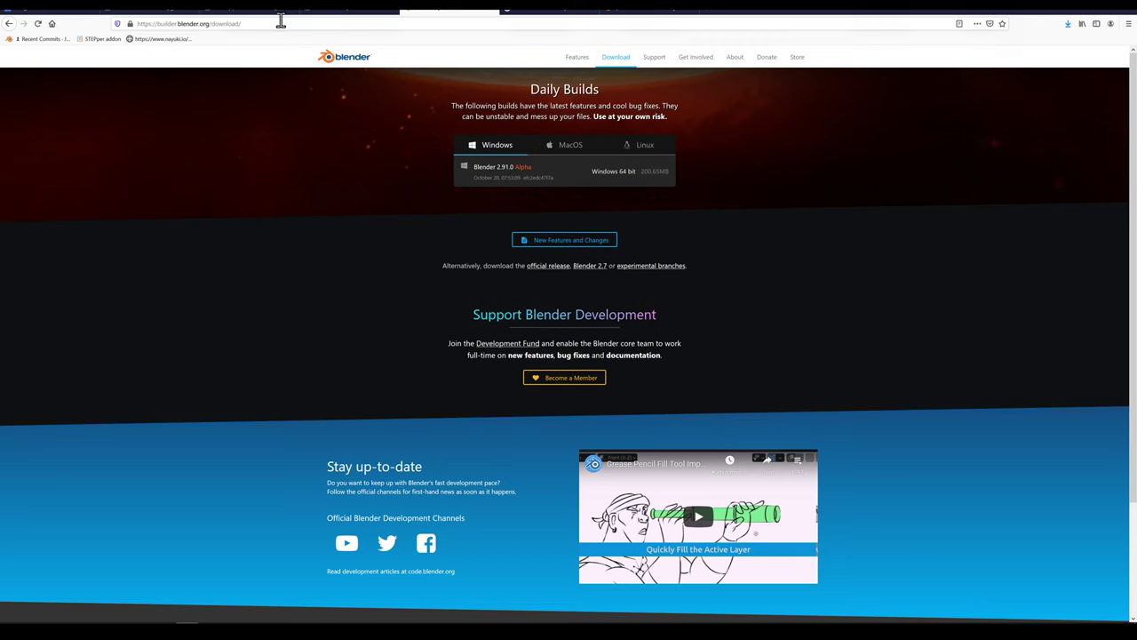
Step: Return from the Blender daily builds page to the scene and delete the default cube
drag(452, 276, 452, 275)
key(Delete)
key(shift+a)
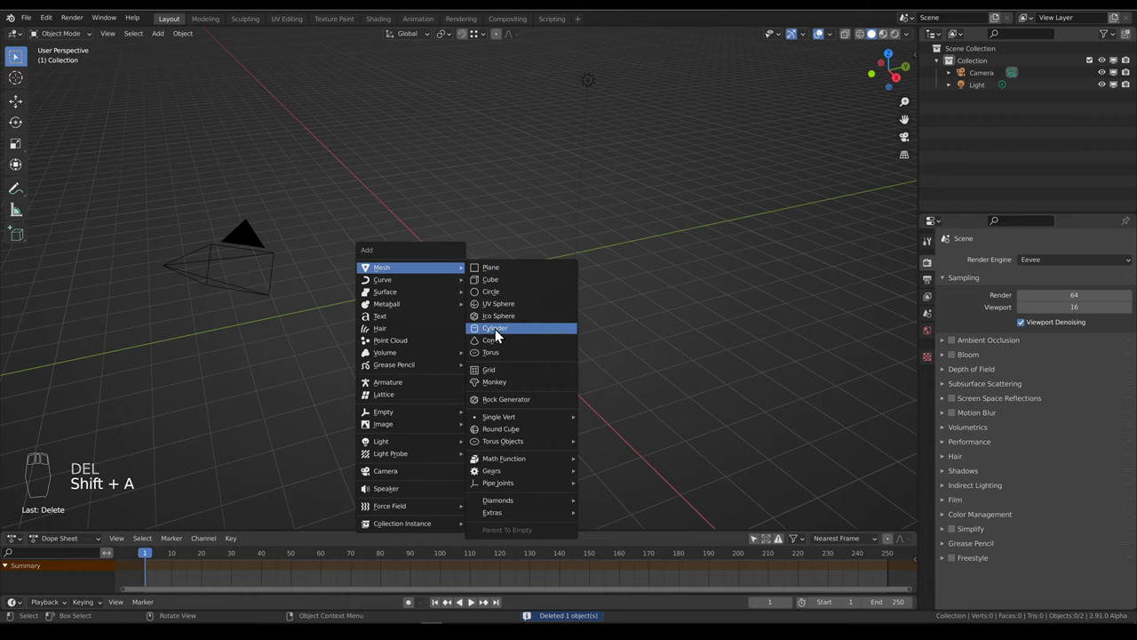
Step: Add a cylinder, rotate it 90° on X and stretch it along Y
middle_click(433, 304)
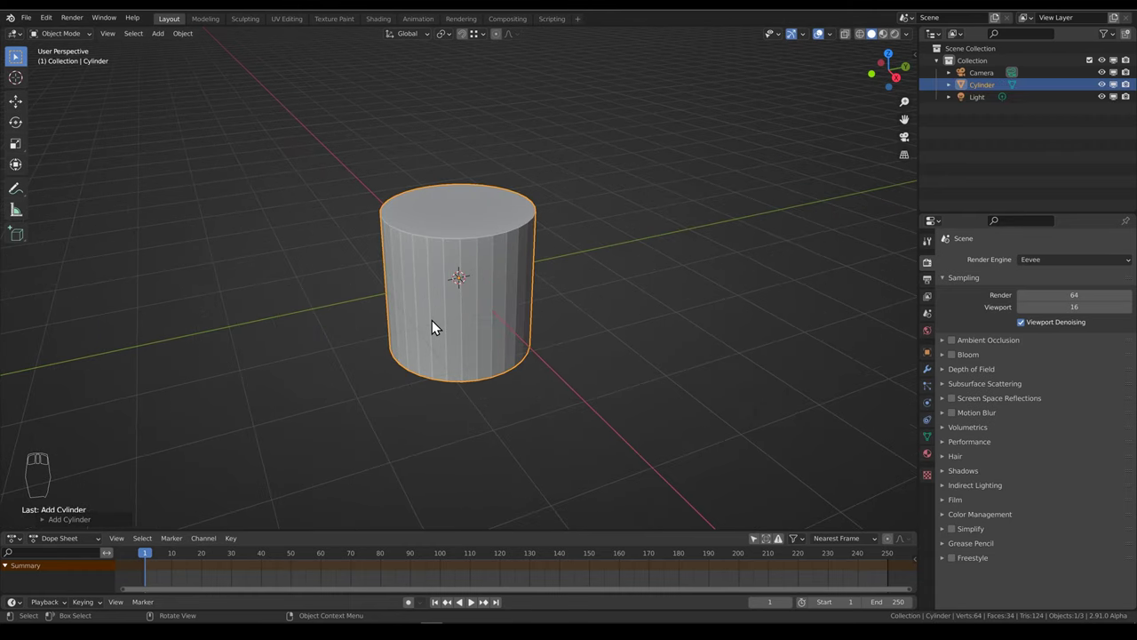
drag(176, 397, 56, 510)
key(a)
key(a)
key(a)
key(a)
key(a)
key(a)
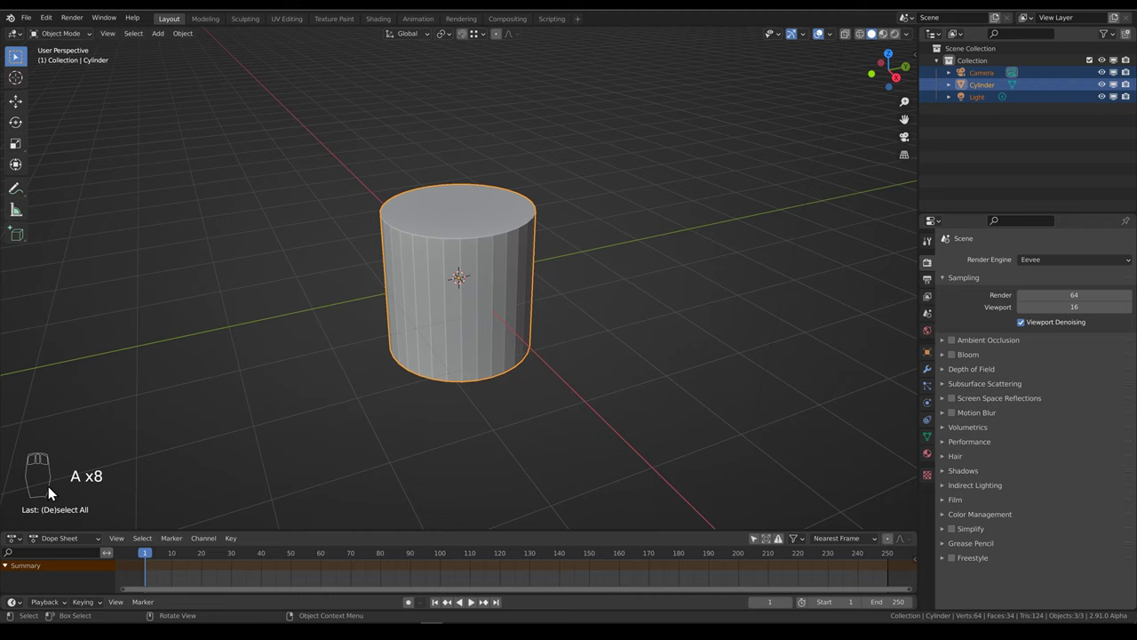
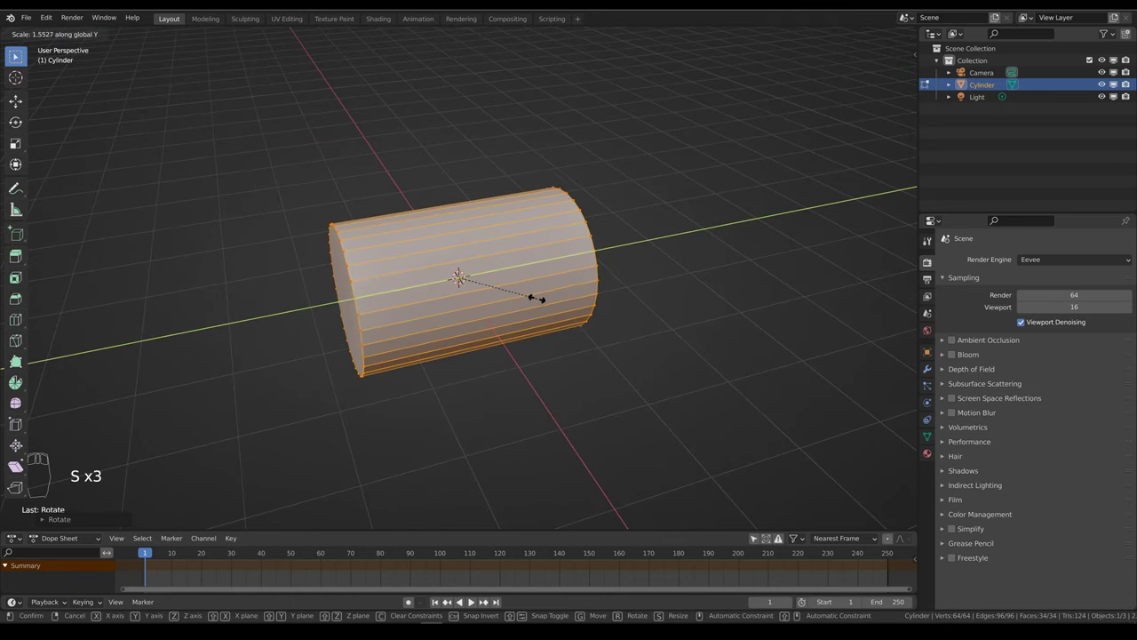
Step: Add about 22 loop cuts and scale the end loops with Sharp-falloff proportional editing
key(ctrl+r)
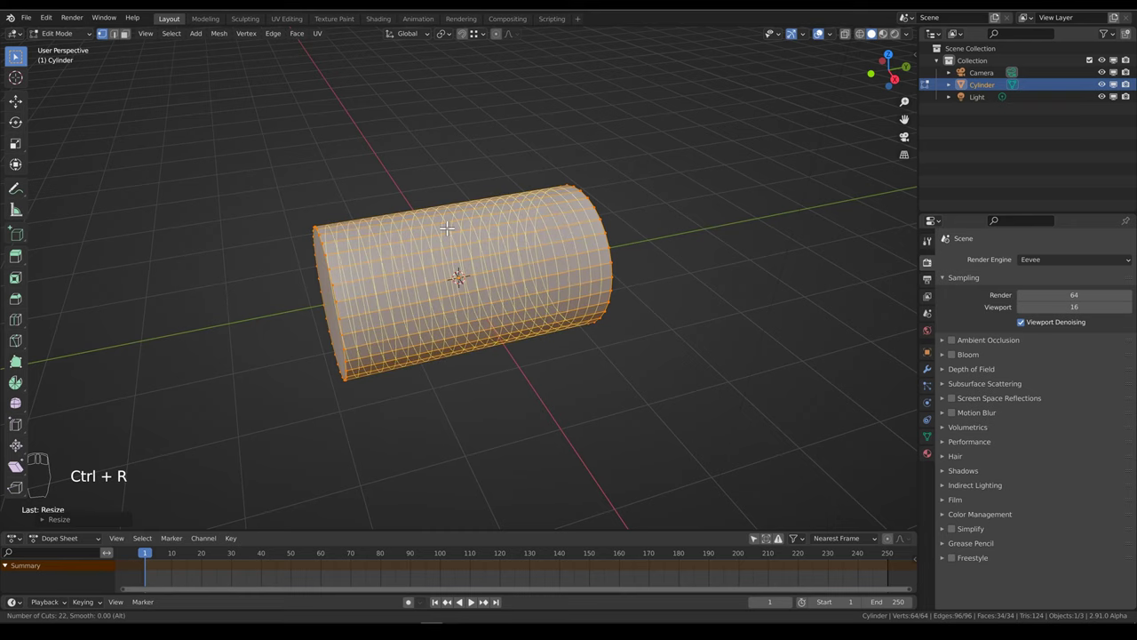
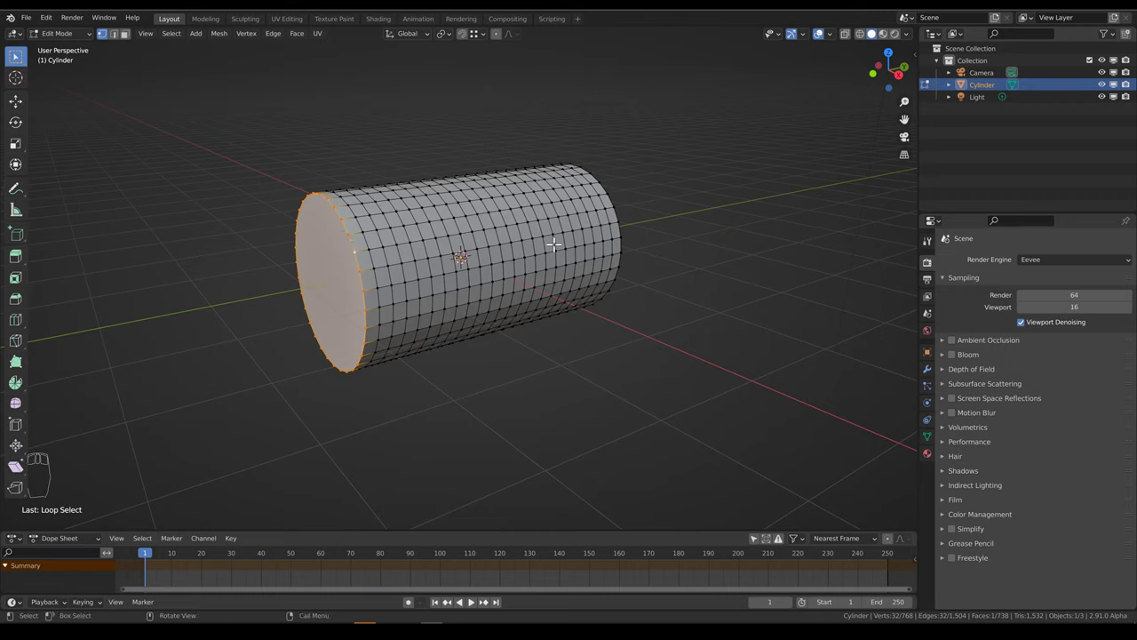
drag(503, 43, 465, 151)
key(s)
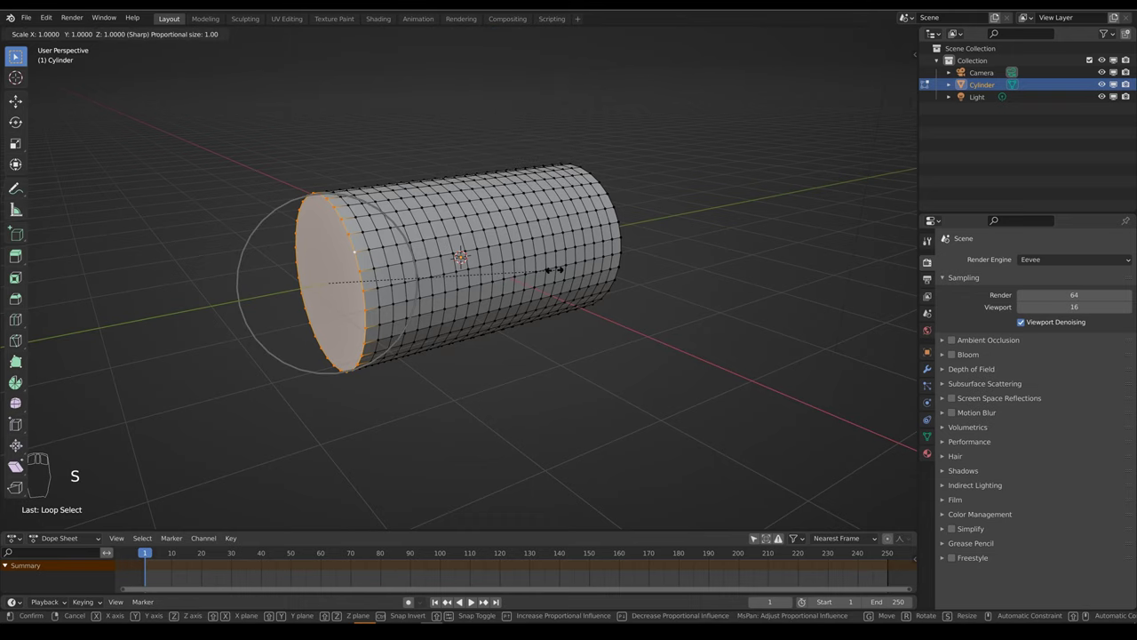
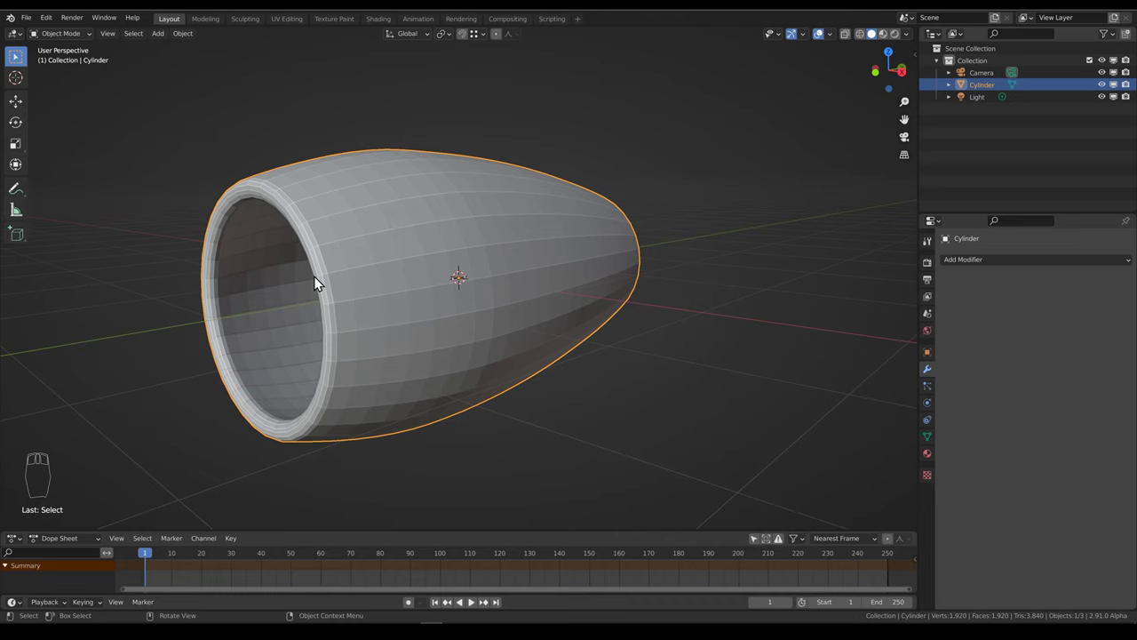
Step: Add a UV sphere, isolate it in local view and edit it from the side into an intake shell
key(shift+a)
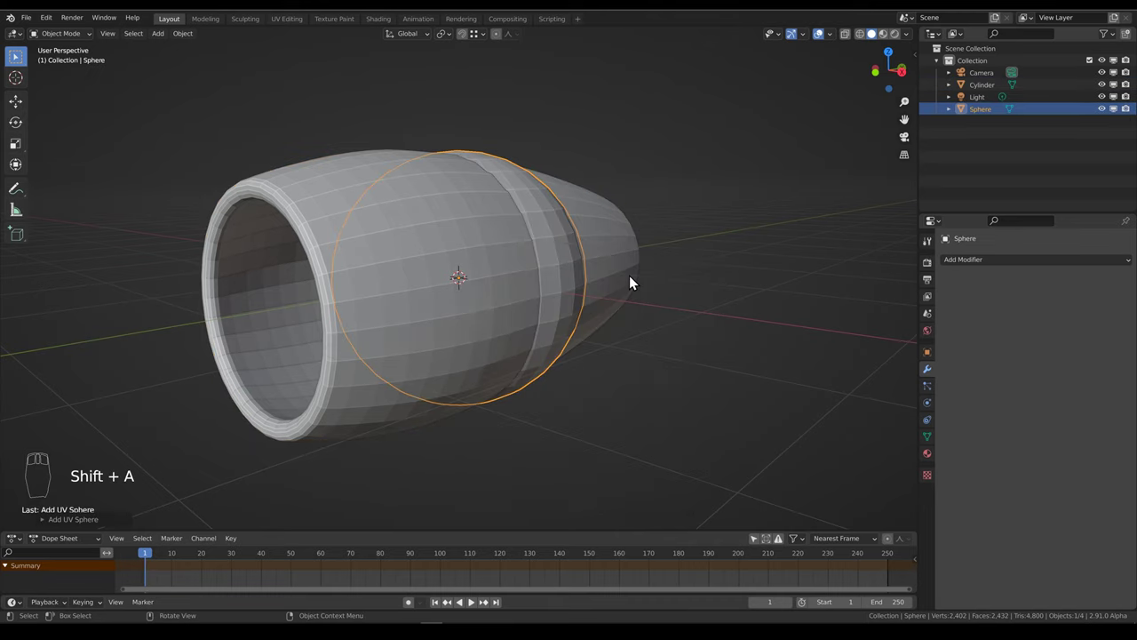
key(KP_Divide)
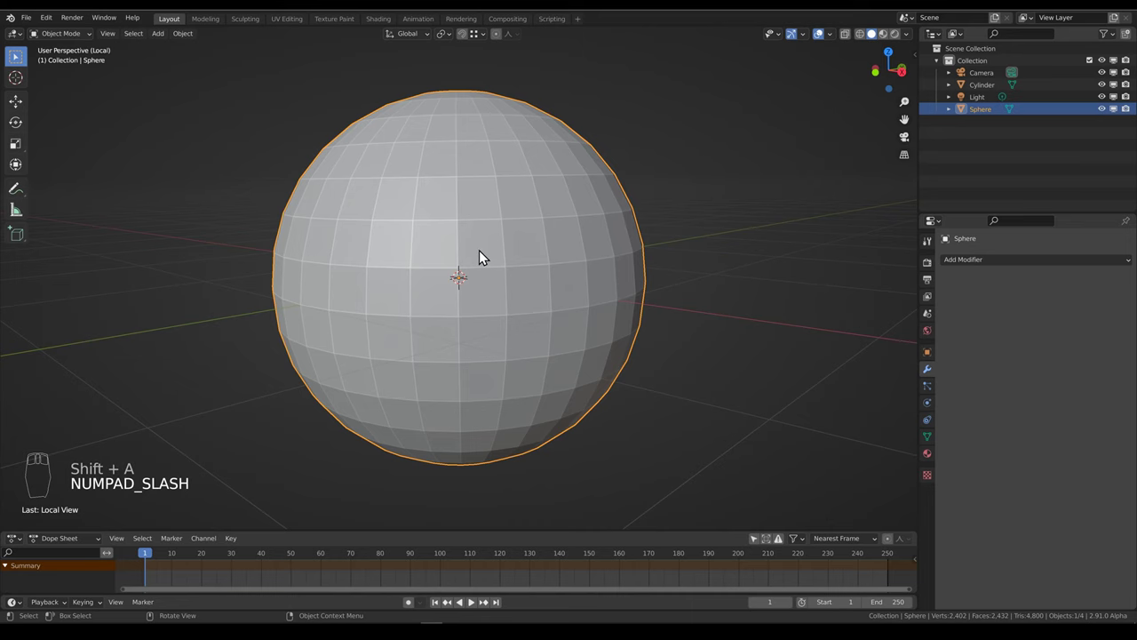
key(d)
key(Tab)
key(z)
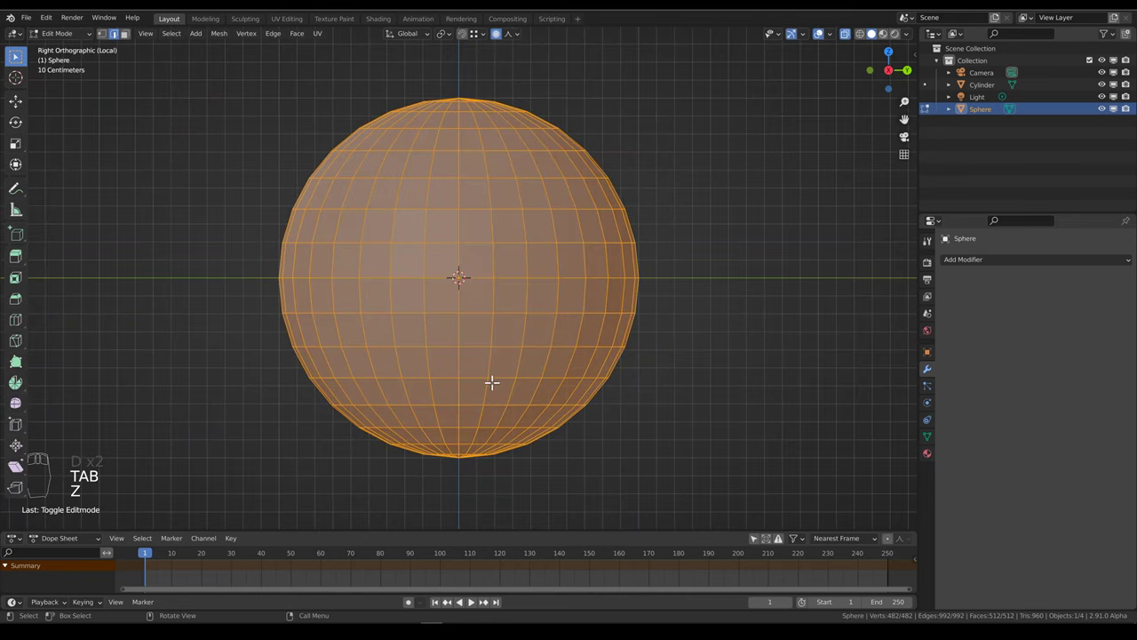
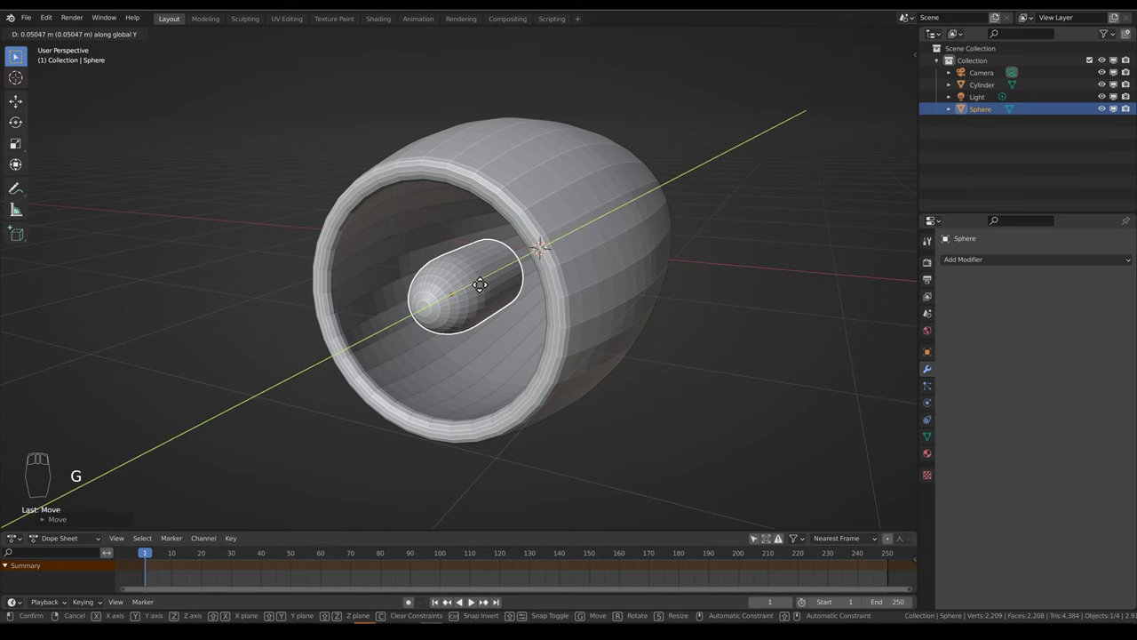
Step: Slide the inner hub along the engine's Y axis into the nacelle
drag(480, 293, 473, 356)
key(shift+s)
key(shift+a)
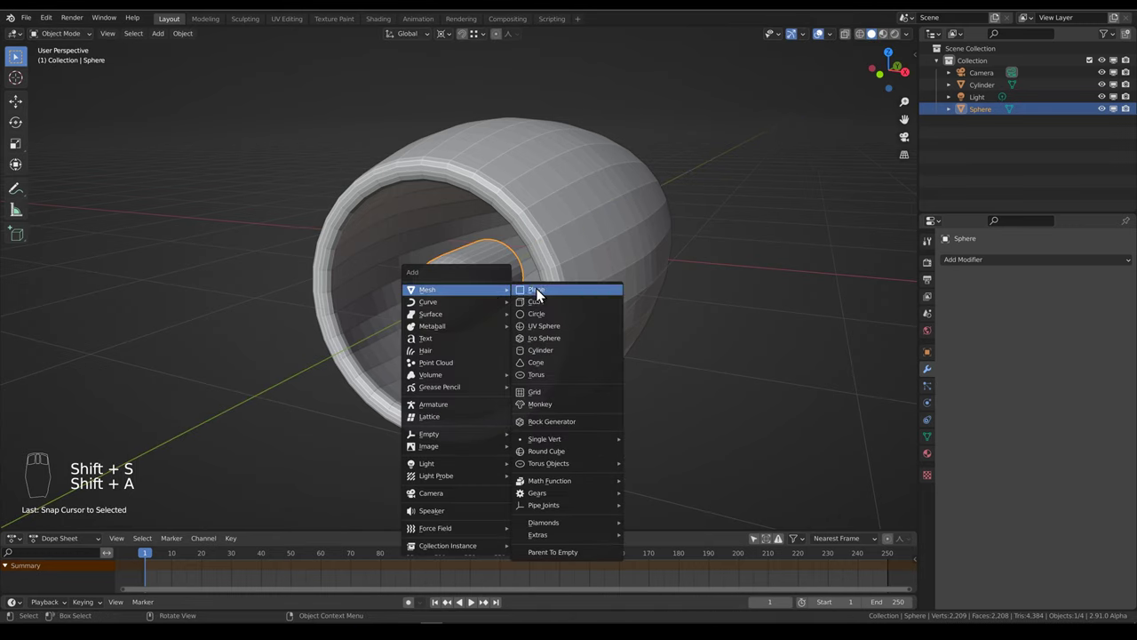
Step: Add a plane and shrink it to about 0.25 size, viewed from the engine front
key(Tab)
key(r)
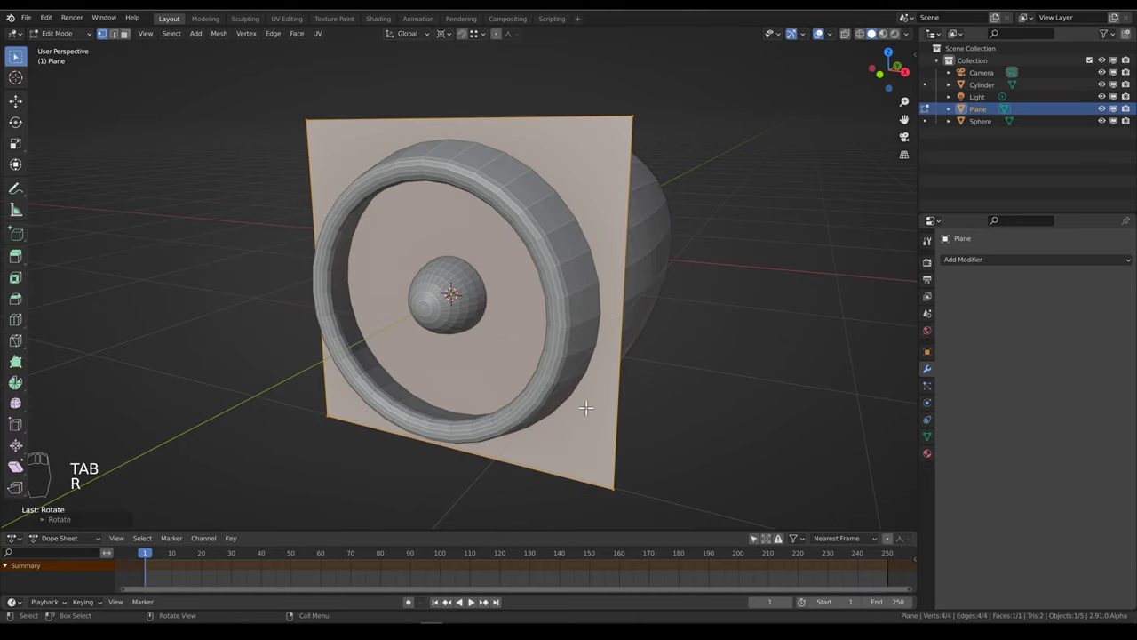
key(d)
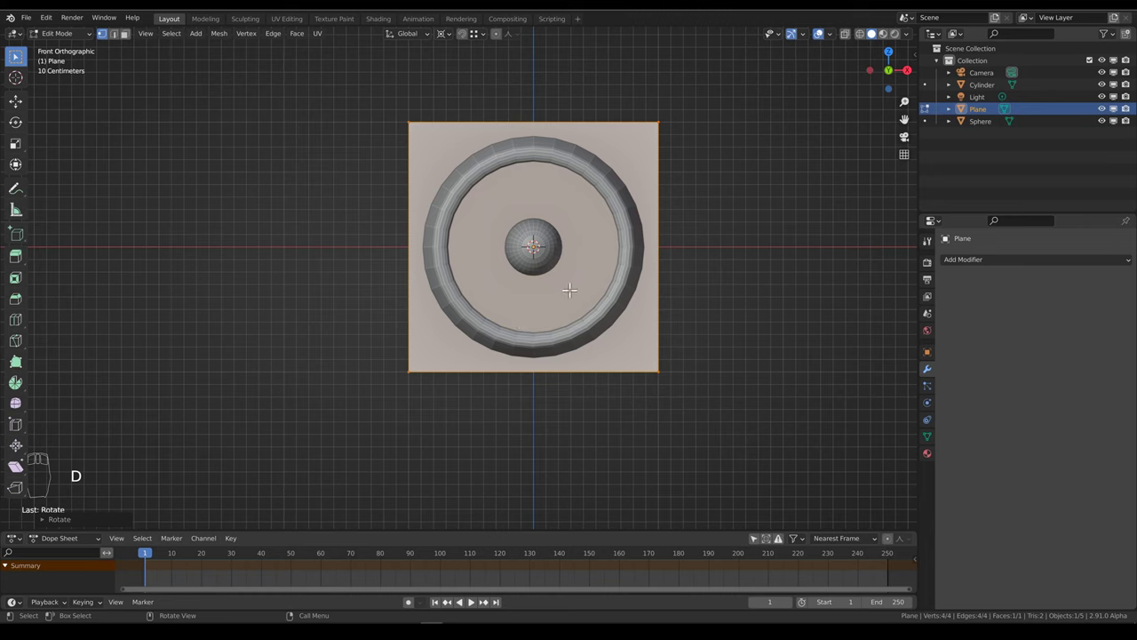
key(d)
key(s)
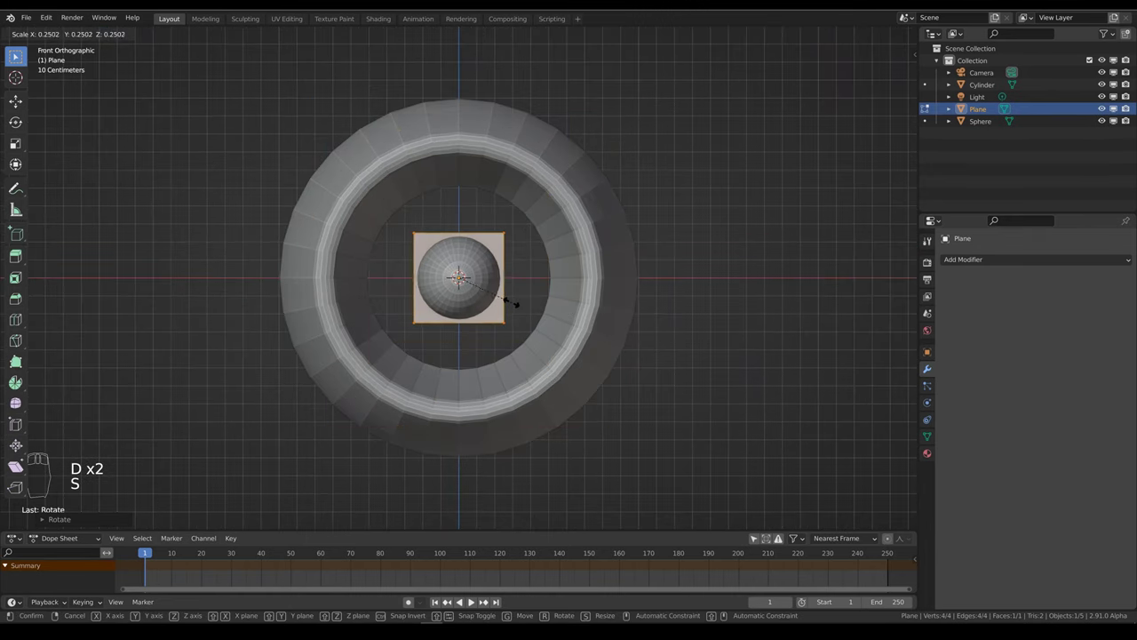
key(s)
Step: Lift the blade along Z to stand between the hub and the outer casing
key(s)
key(s)
key(g)
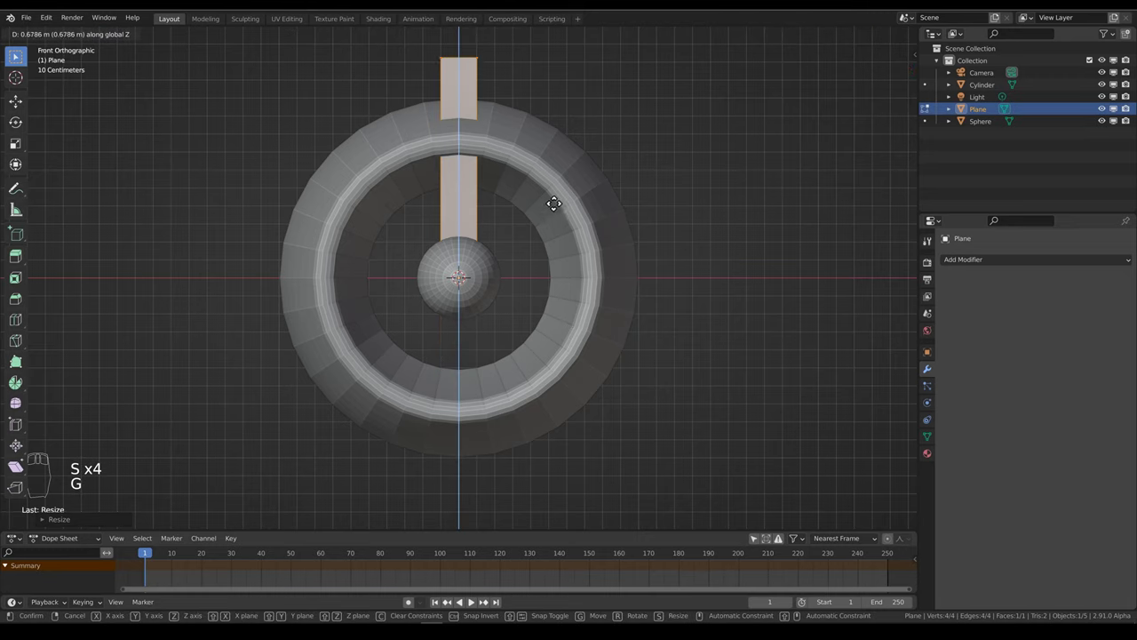
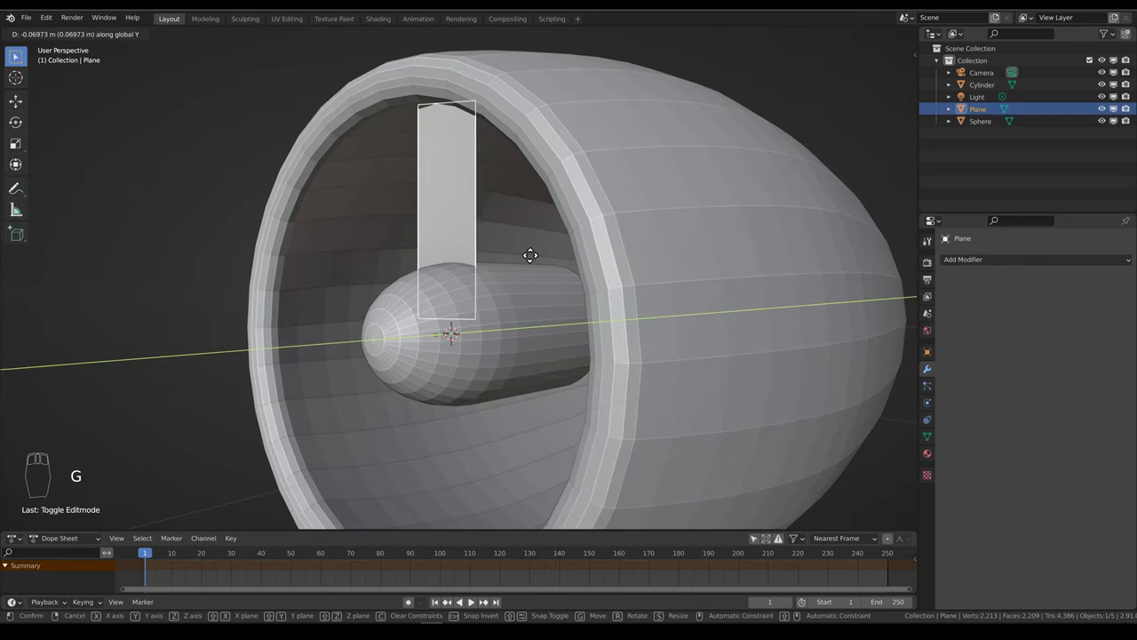
middle_click(504, 255)
drag(488, 266, 566, 321)
key(shift+s)
drag(494, 283, 566, 321)
drag(492, 316, 569, 455)
Step: Add a Plain Axes empty at the hub centre to drive the blade array
key(shift+a)
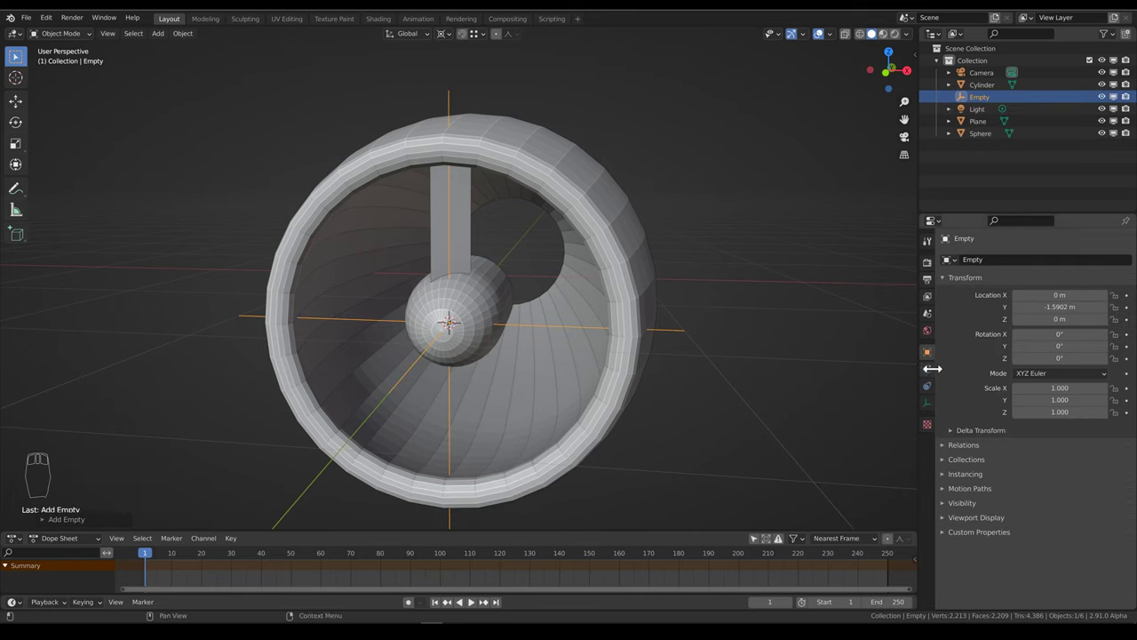
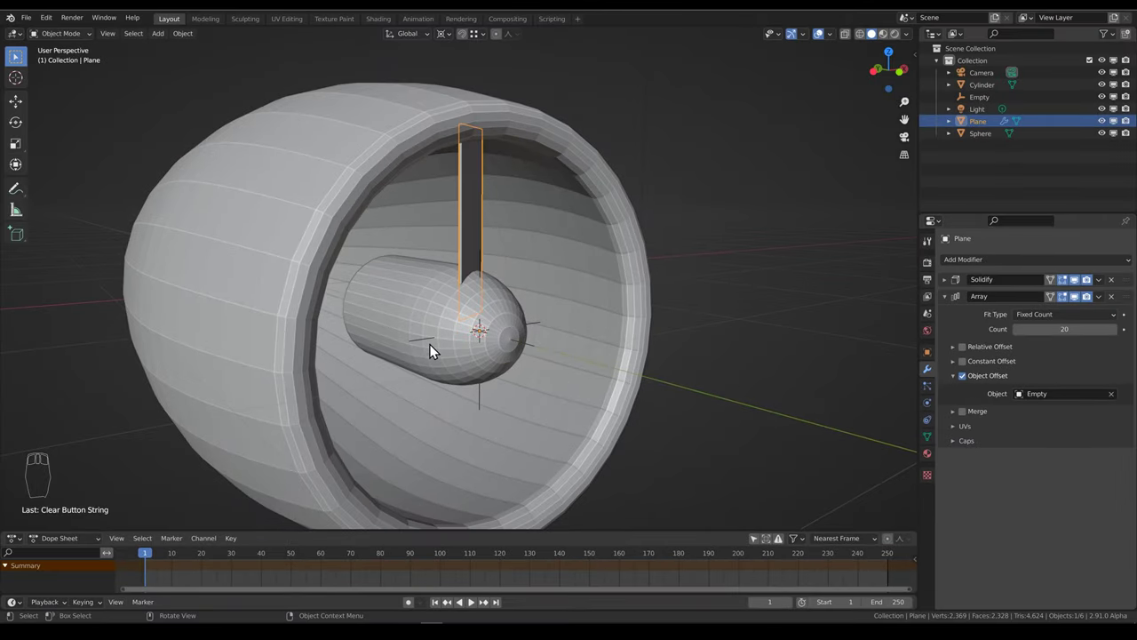
Step: Face the engine front to rotate the Empty and spread the arrayed blades around the hub
key(d)
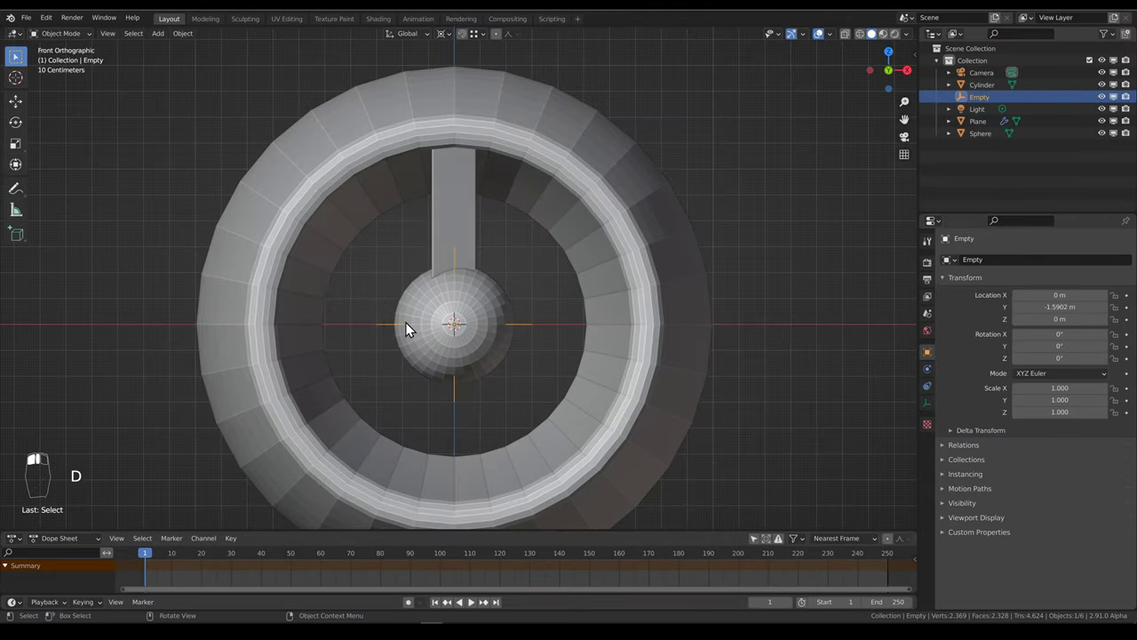
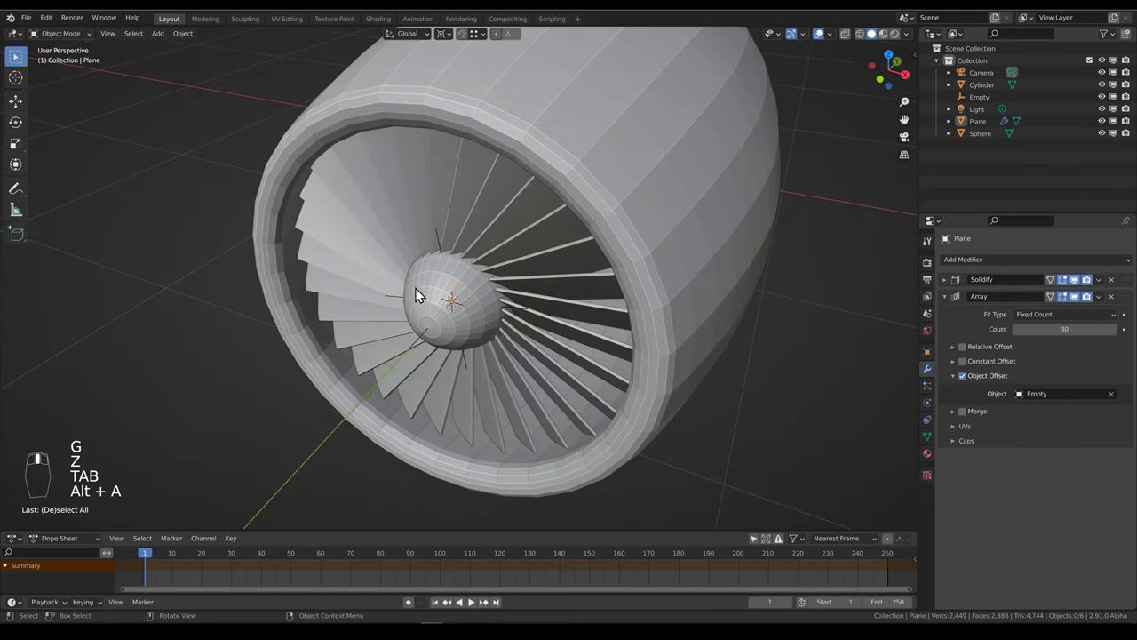
Step: Orbit to inspect the 30 fan blades radiating around the hub
middle_click(511, 268)
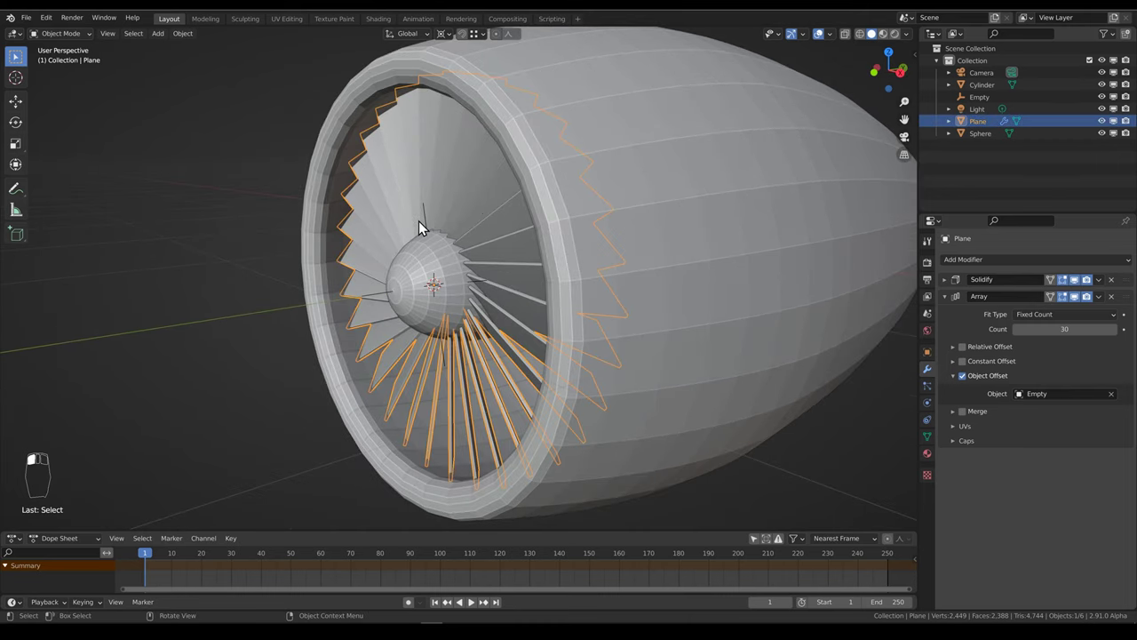
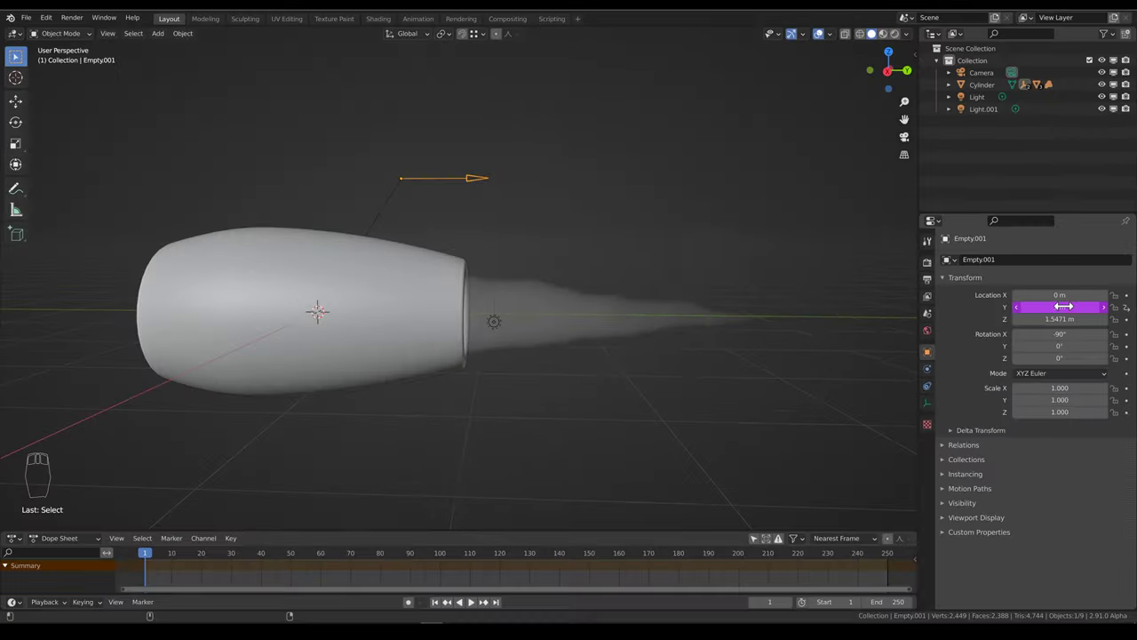
Step: Move Empty.001 out to 7 m along Y to drive the displaced exhaust
drag(157, 551, 159, 559)
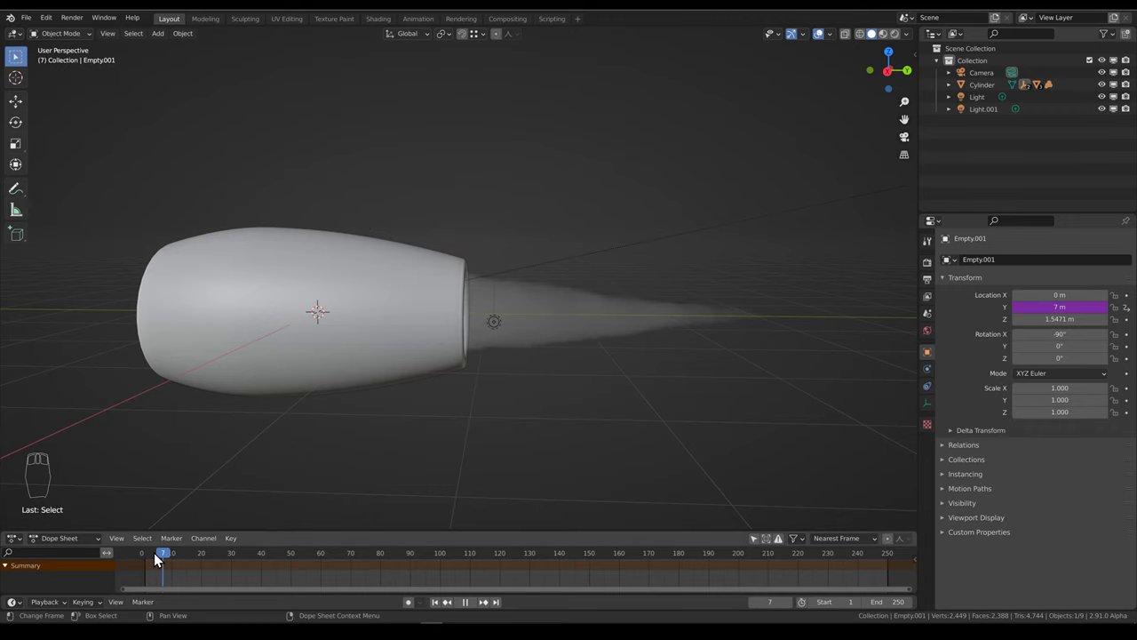
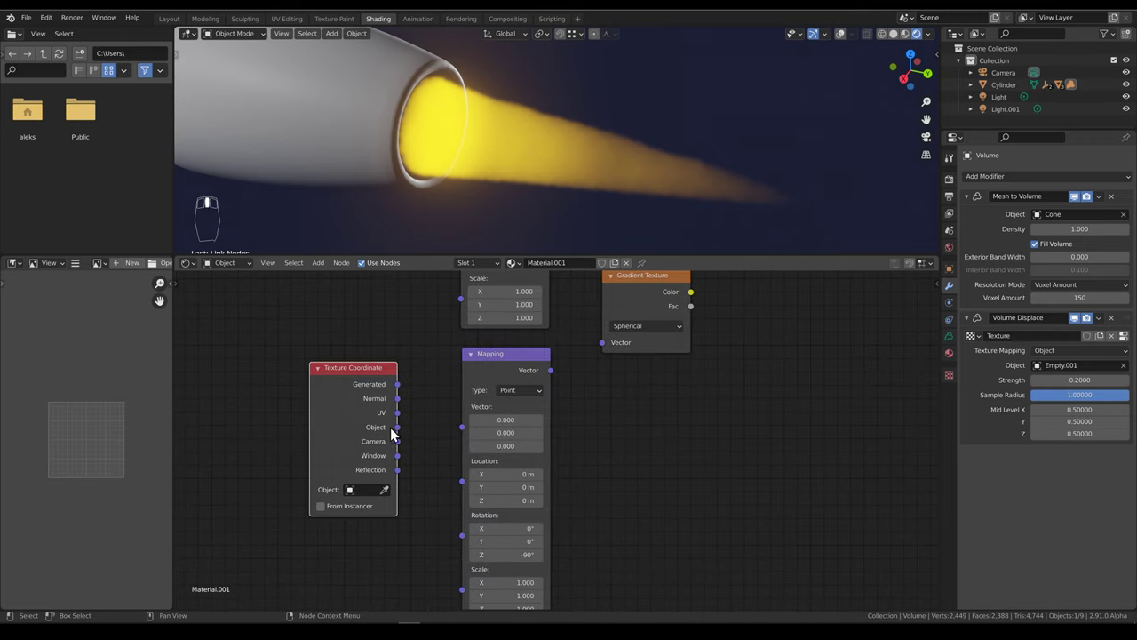
Step: Link Mapping Vector to the Gradient Texture and its Fac into the Add node's second value
drag(401, 437, 578, 376)
middle_click(578, 376)
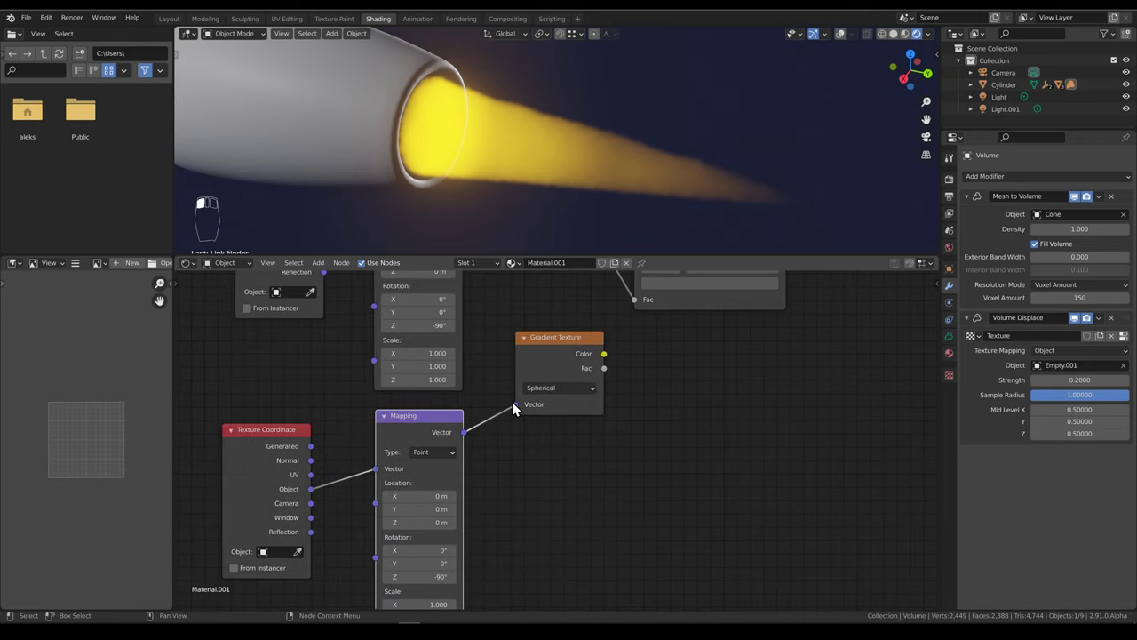
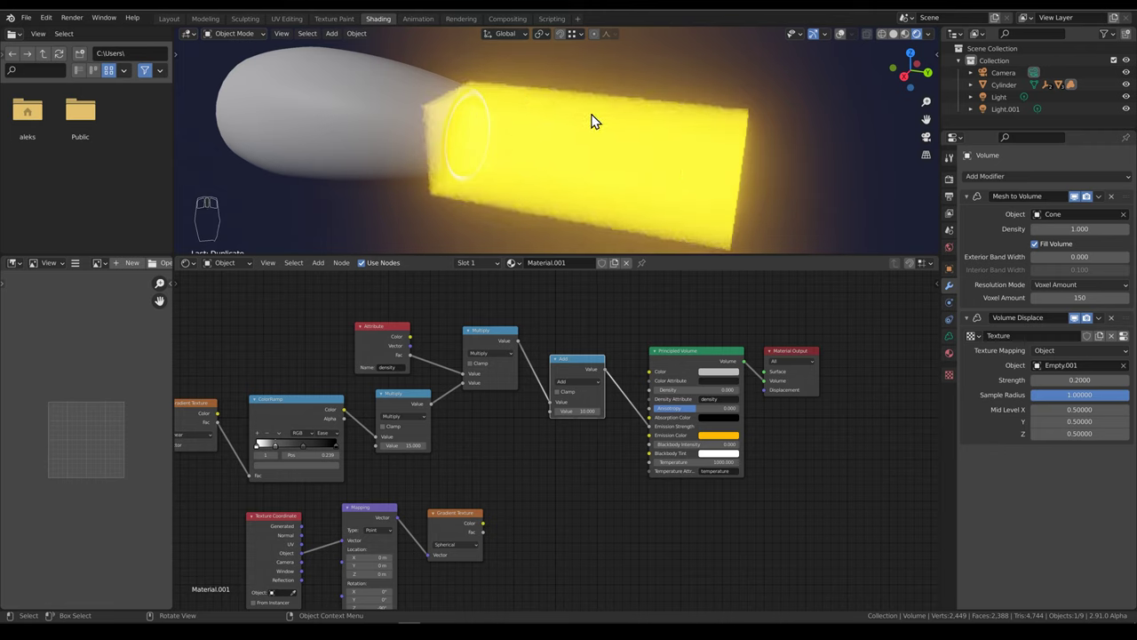
drag(455, 532, 555, 420)
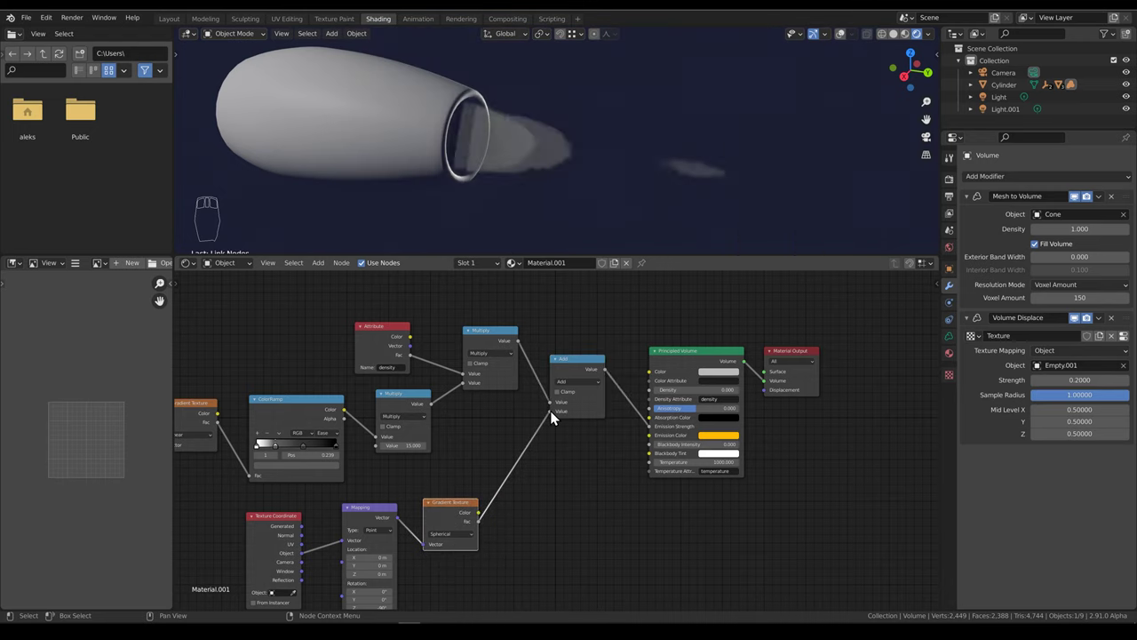
drag(495, 170, 494, 185)
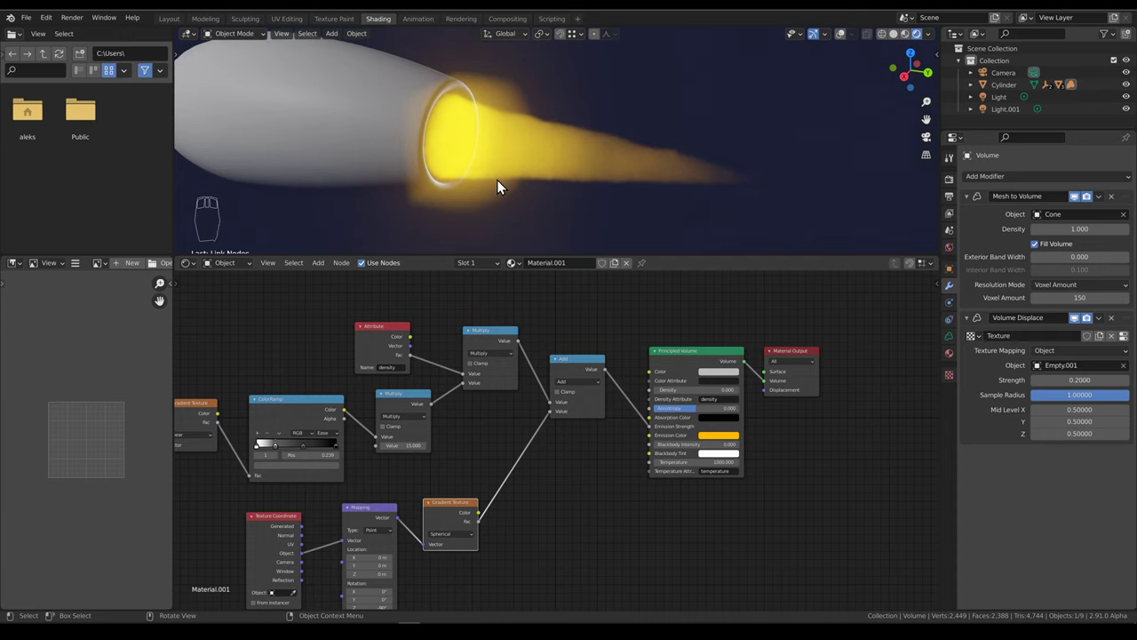